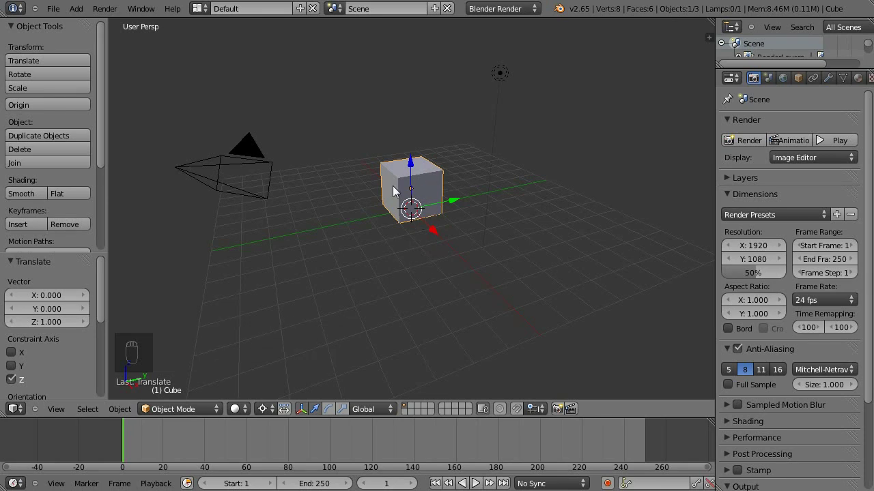
Scale the default cube up, settling on a uniform scale of about 0.759.
key("s")
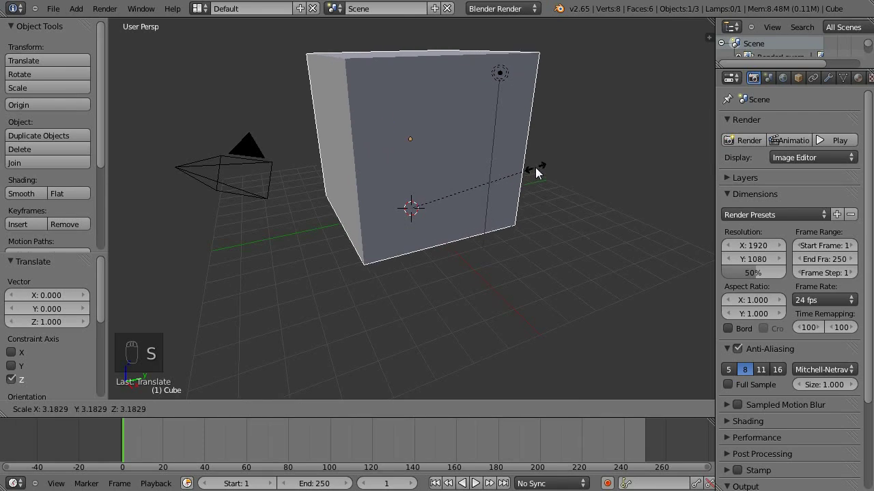
key(".")
left_click_drag(422, 188, 487, 174)
key("s")
left_click(491, 172)
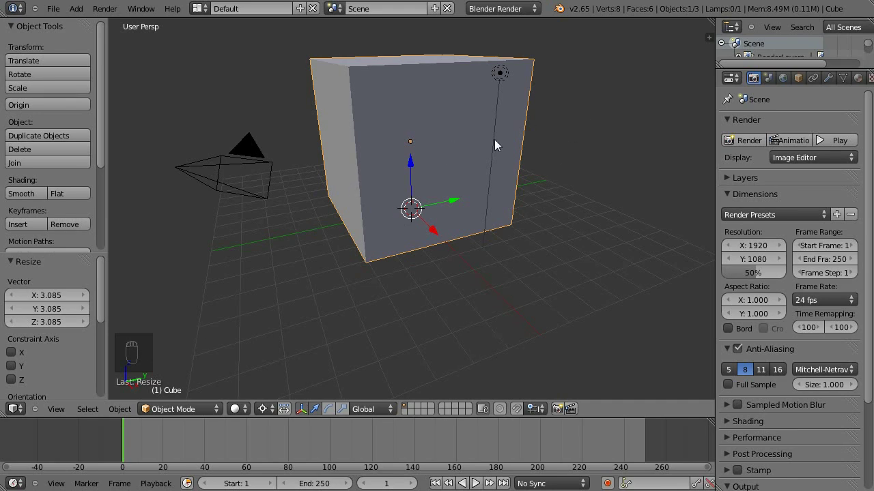
key("s")
left_click(553, 178)
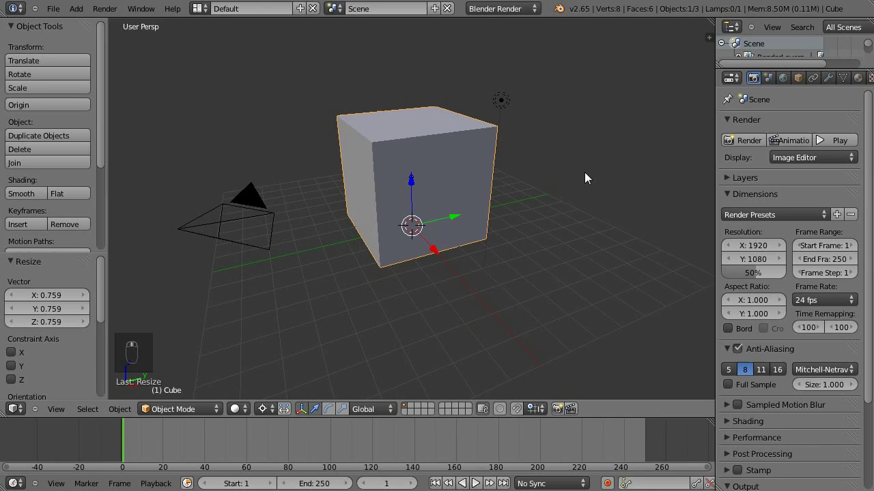
Add a small plane inside the cube and set its Smoke physics to Flow with Flow Type Fire.
key("shift+a")
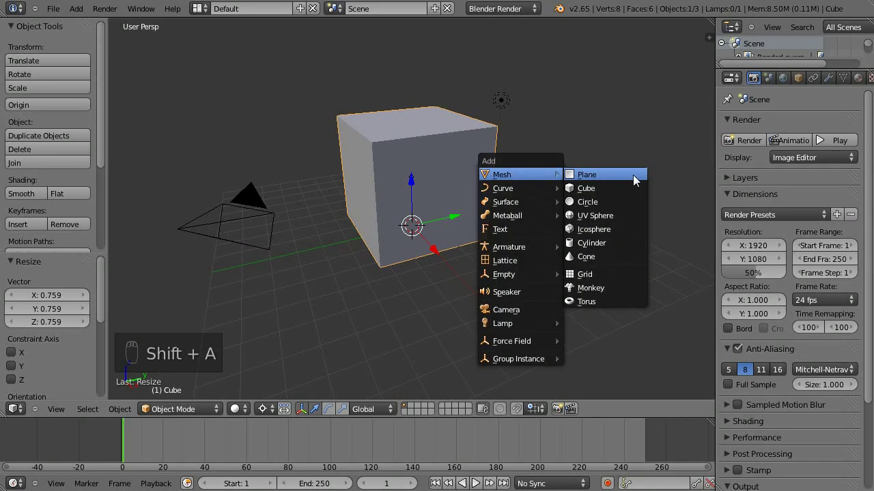
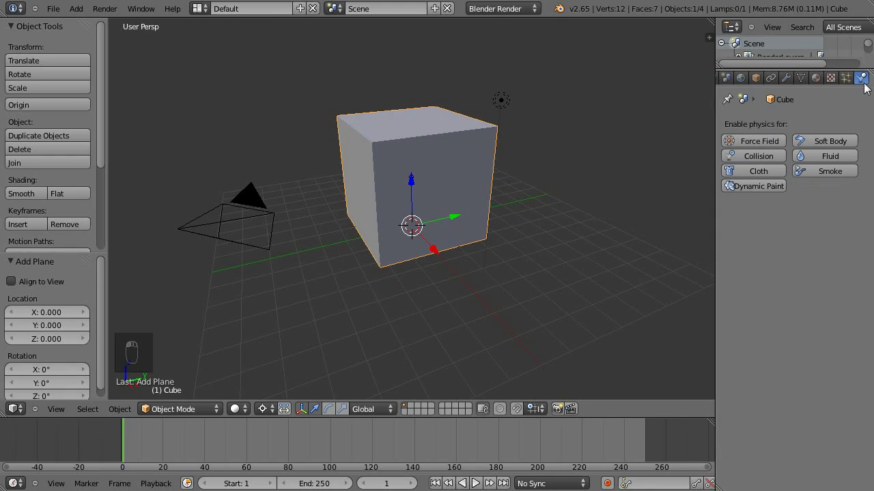
left_click_drag(827, 172, 415, 239)
left_click_drag(415, 239, 630, 241)
left_click(630, 241)
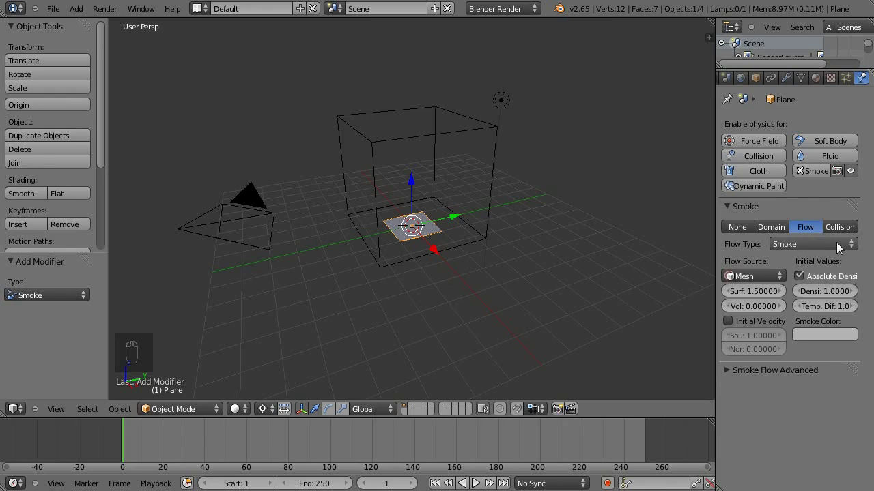
left_click(853, 244)
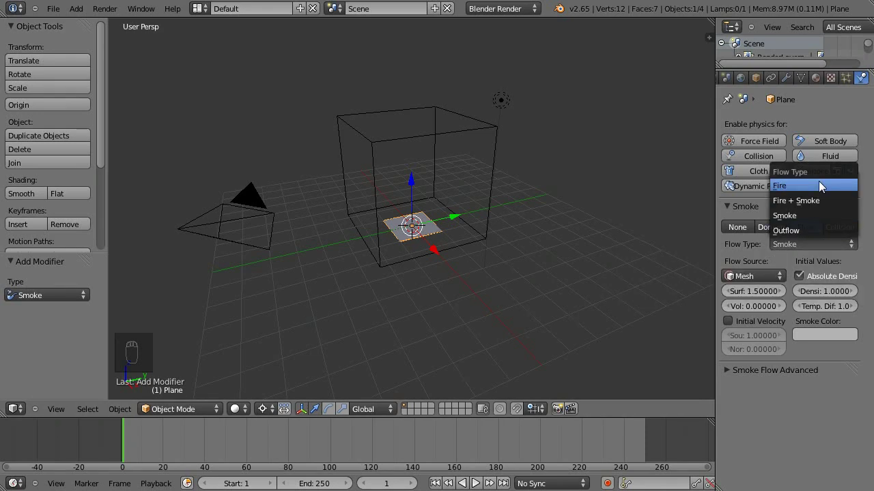
left_click(811, 247)
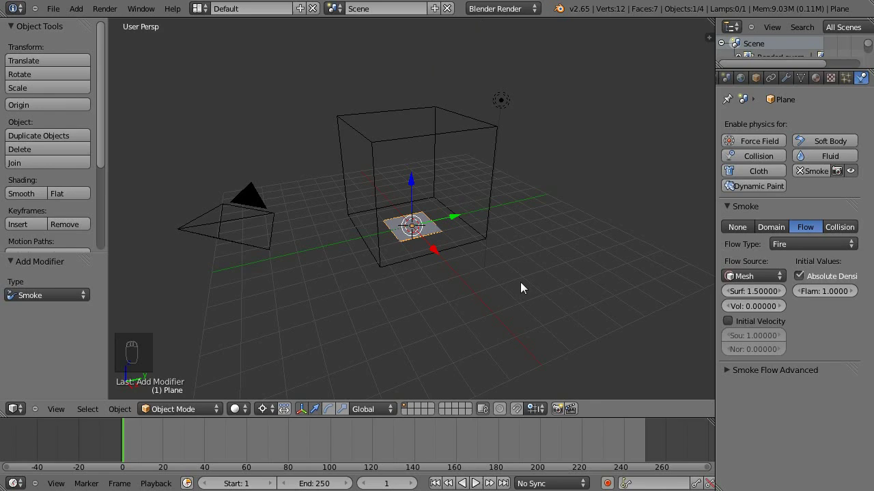
Make the cube the smoke Domain and play back the simulation to see flames and smoke rise.
left_click(170, 452)
key("alt+a")
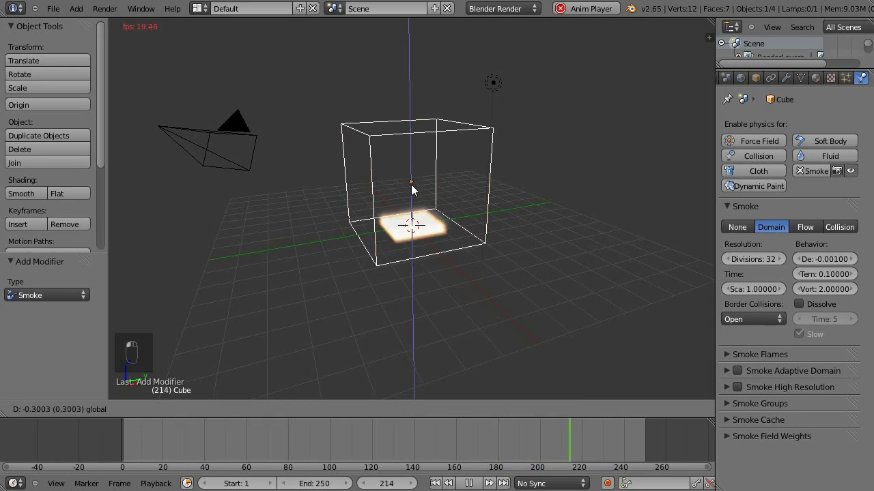
left_click(414, 184)
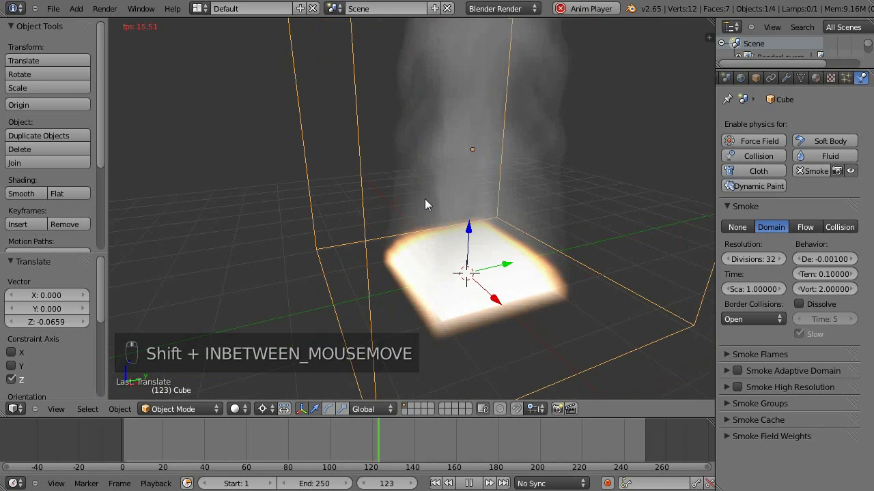
key("alt+a")
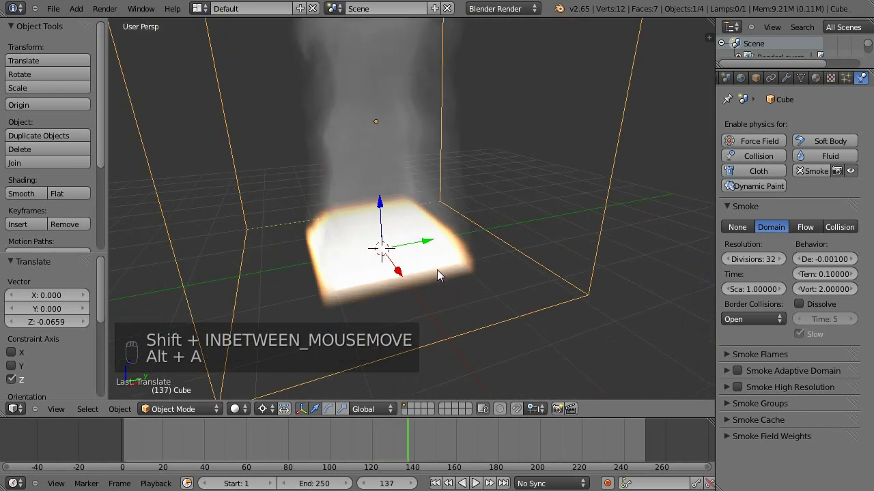
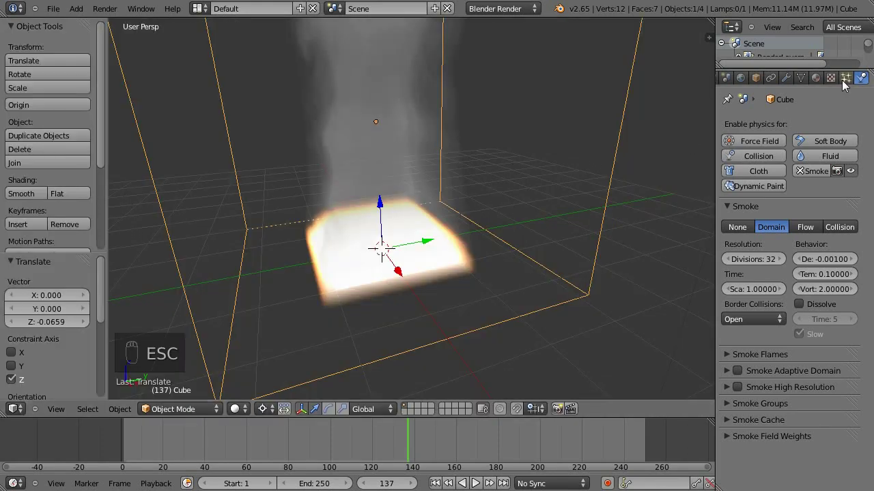
Set the cube's material to Volume with zero density and move on to its textures.
left_click(823, 79)
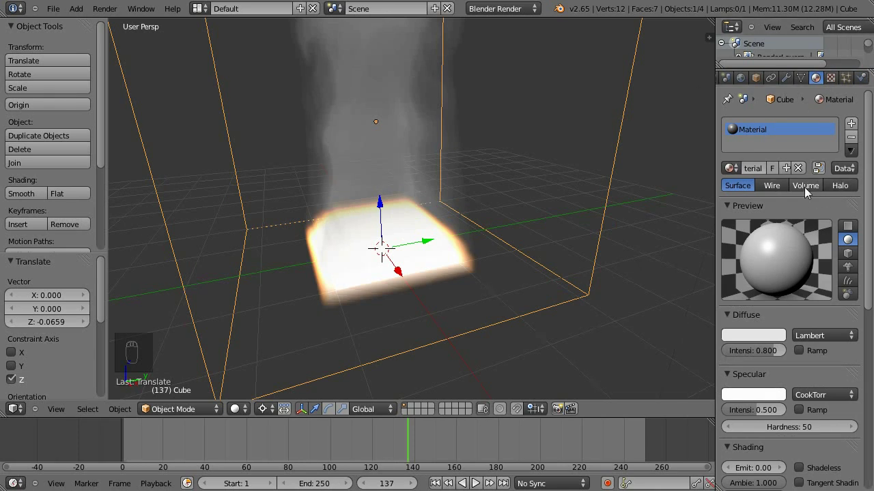
left_click(806, 191)
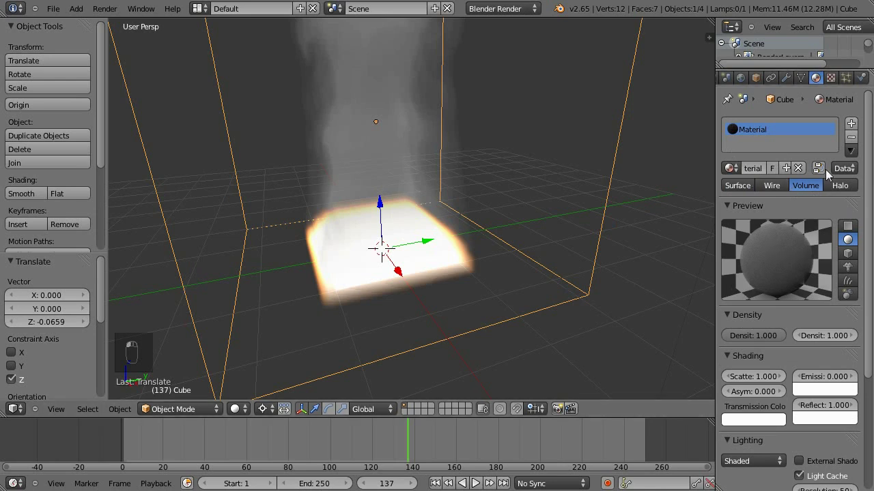
left_click(782, 339)
left_click(824, 84)
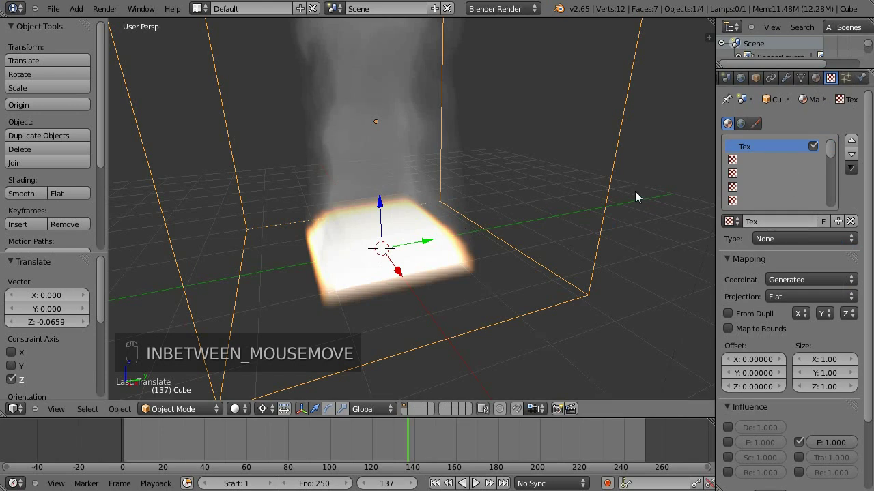
Make the texture Voxel Data reading the Cube domain and name it Smoke.
left_click(838, 244)
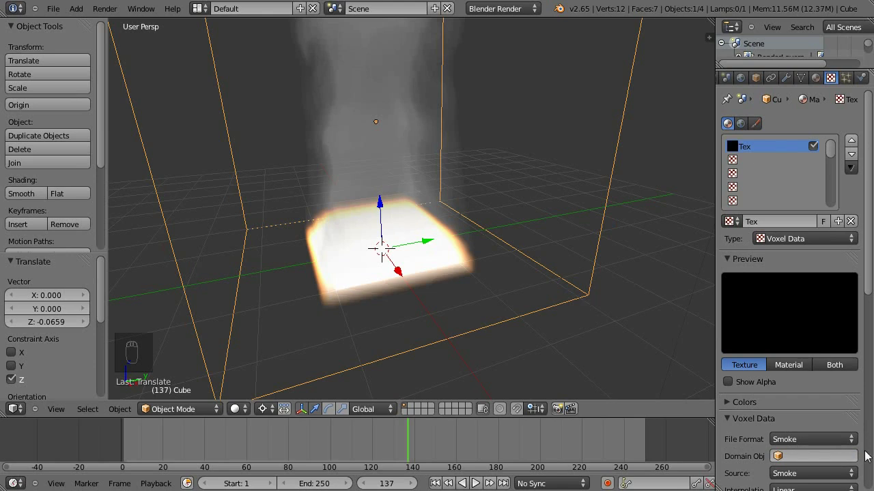
left_click(802, 345)
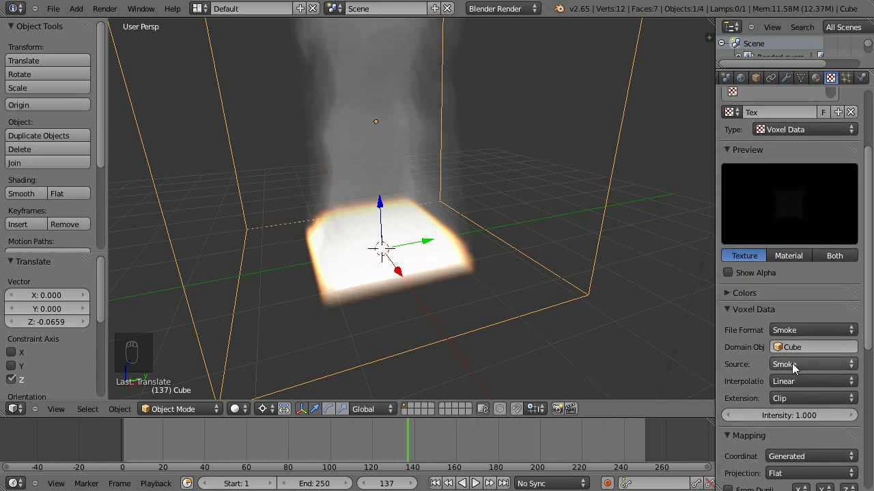
left_click(776, 104)
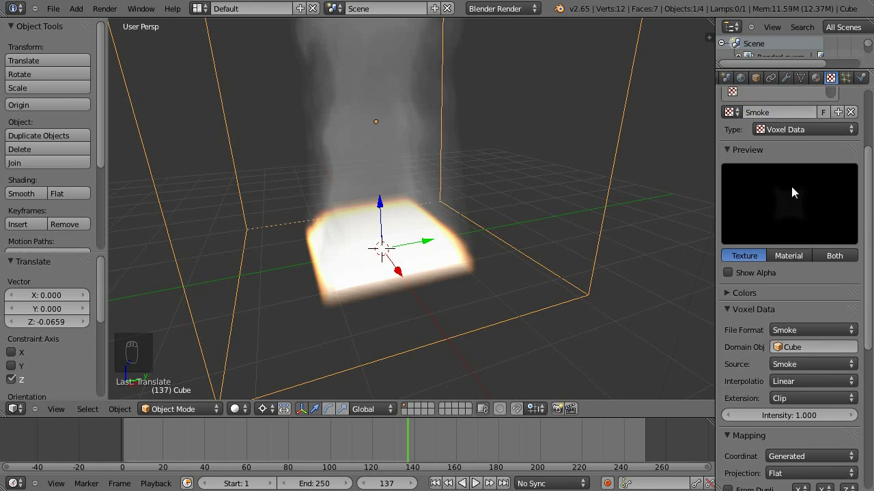
left_click_drag(805, 226, 840, 351)
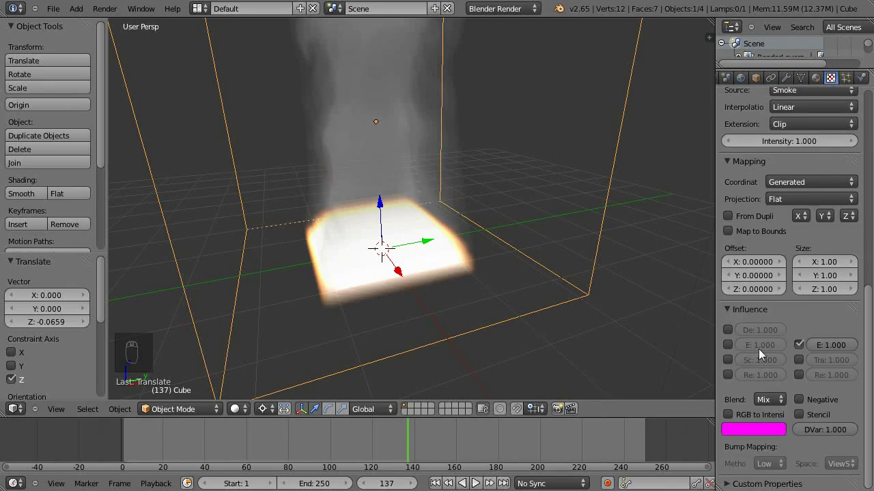
Enable Density influence for the Smoke texture and raise it to 1.5.
left_click_drag(804, 349, 810, 356)
middle_click(810, 355)
left_click_drag(761, 329, 749, 396)
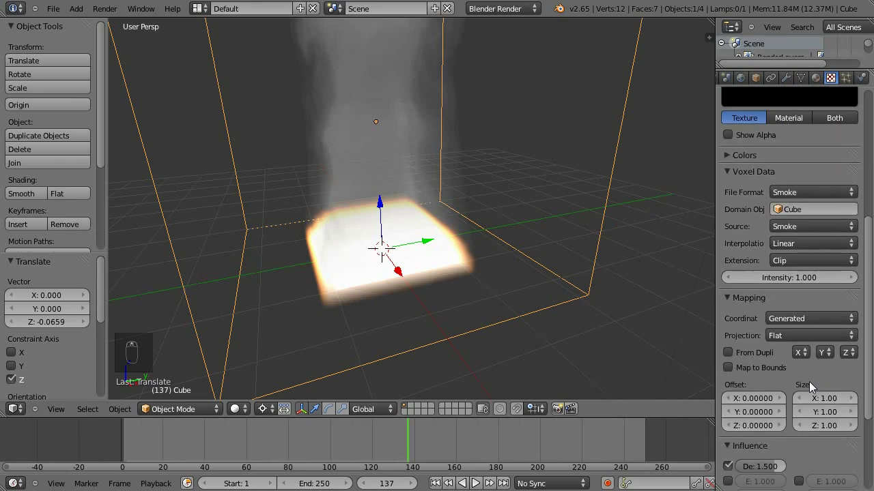
left_click_drag(784, 162, 774, 231)
Add a second Voxel Data texture reading the Cube domain's Flame source, with Density influence enabled.
left_click(779, 222)
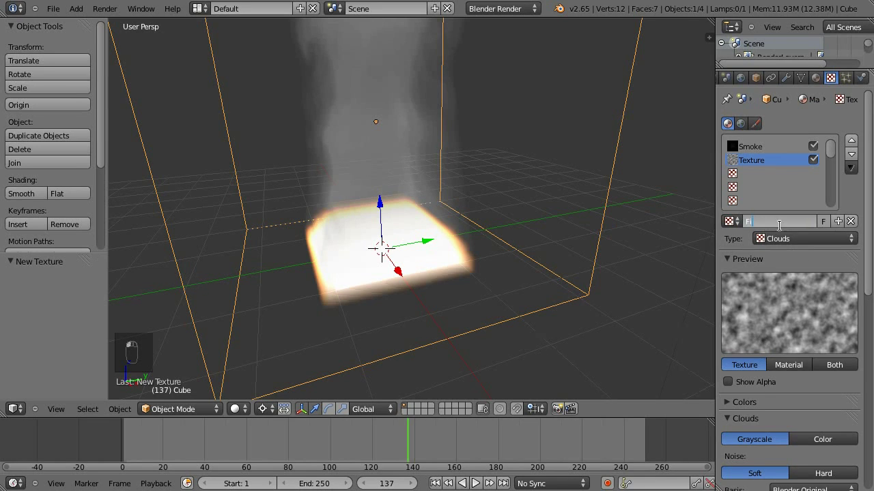
left_click_drag(784, 238, 849, 378)
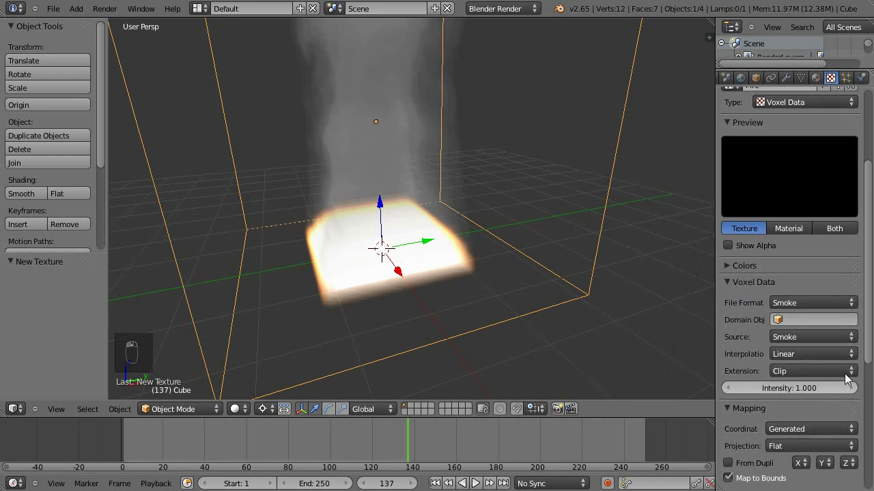
left_click(796, 314)
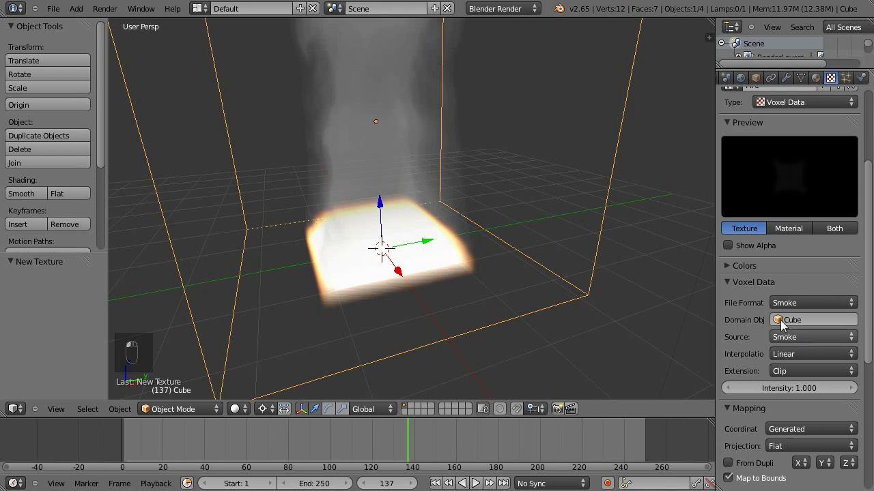
left_click_drag(783, 344, 821, 338)
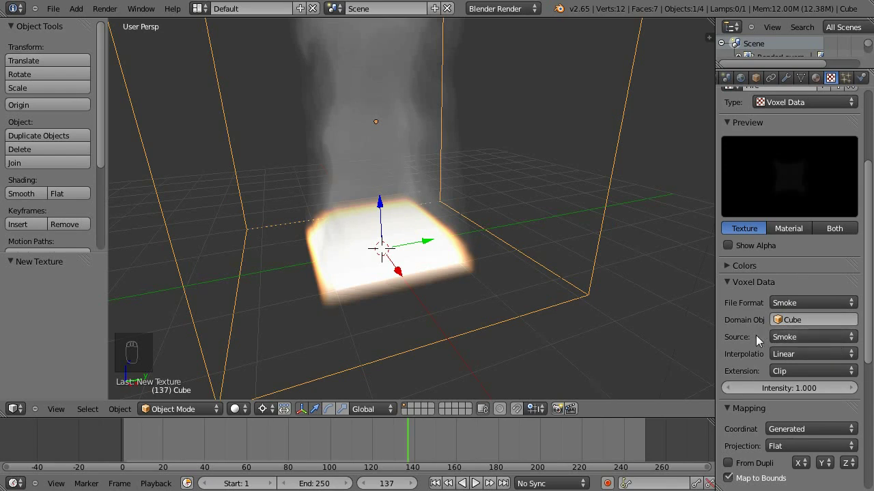
left_click(807, 336)
left_click_drag(766, 343, 821, 351)
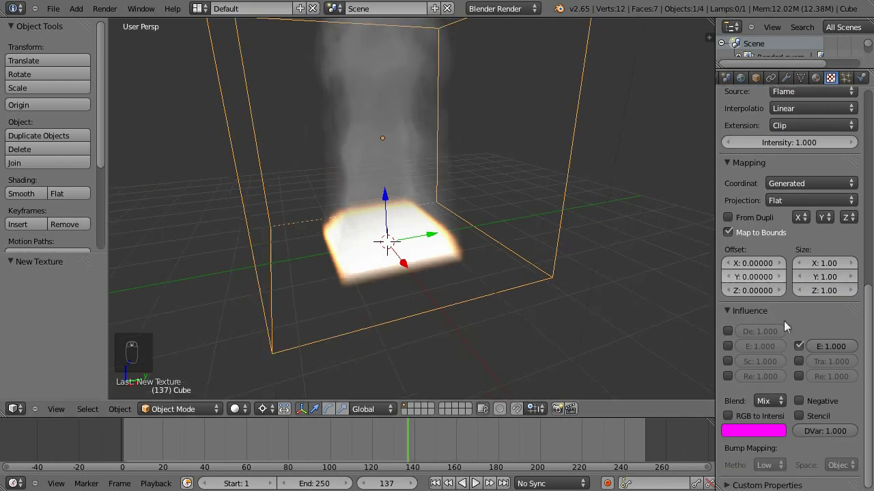
left_click(730, 331)
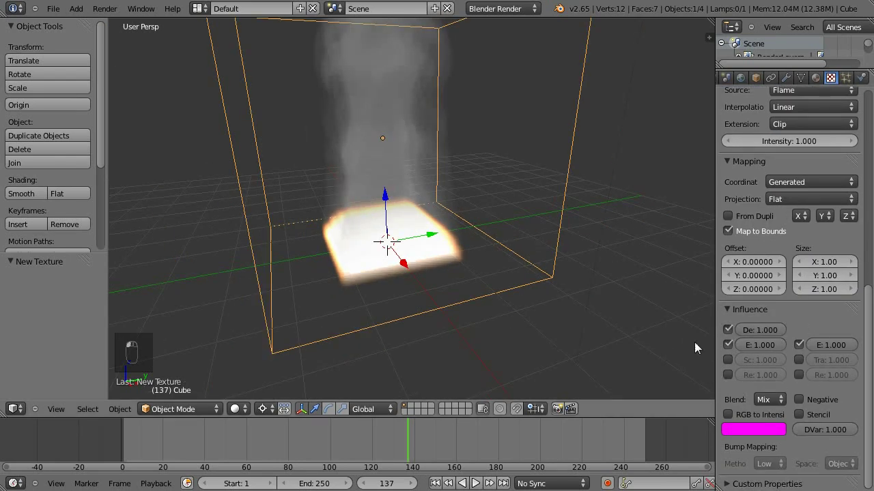
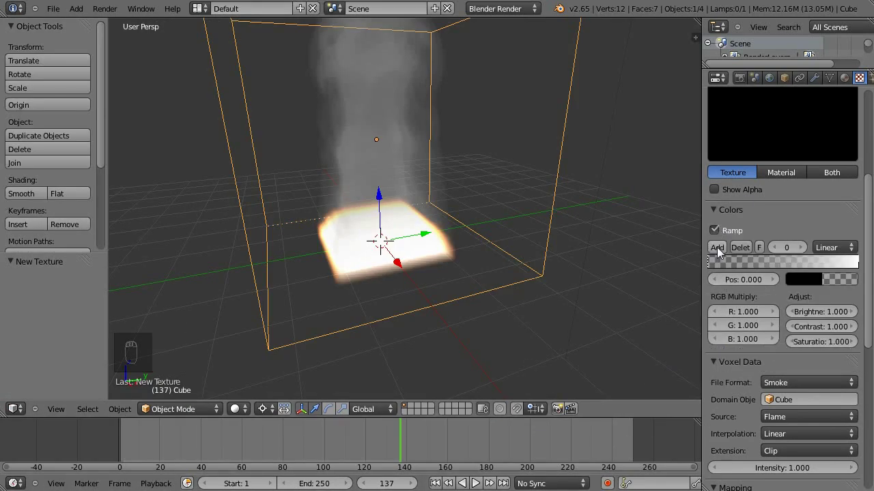
Enable a colour ramp and tint its end stop a transparent pale blue with alpha 0.
left_click_drag(865, 280, 862, 270)
left_click_drag(862, 271, 860, 263)
left_click(860, 264)
middle_click(857, 269)
left_click_drag(859, 269, 790, 131)
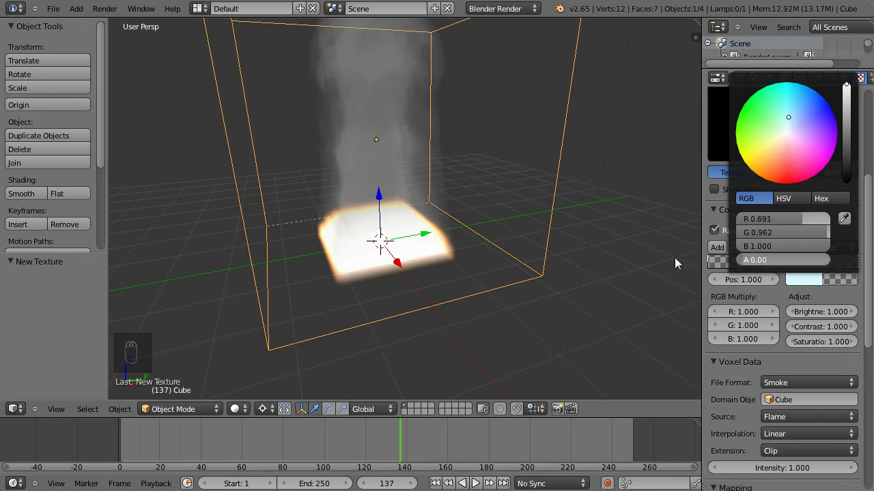
Add a new ramp stop and move it to about 0.618.
left_click(791, 267)
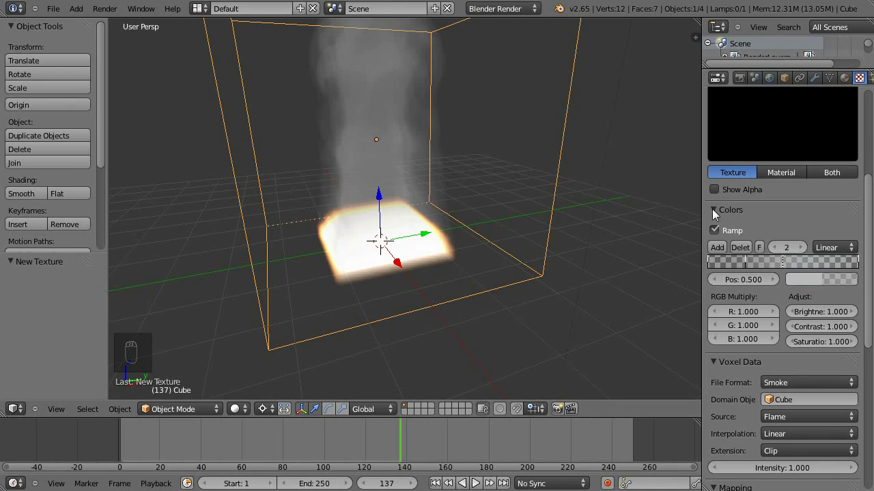
left_click(792, 268)
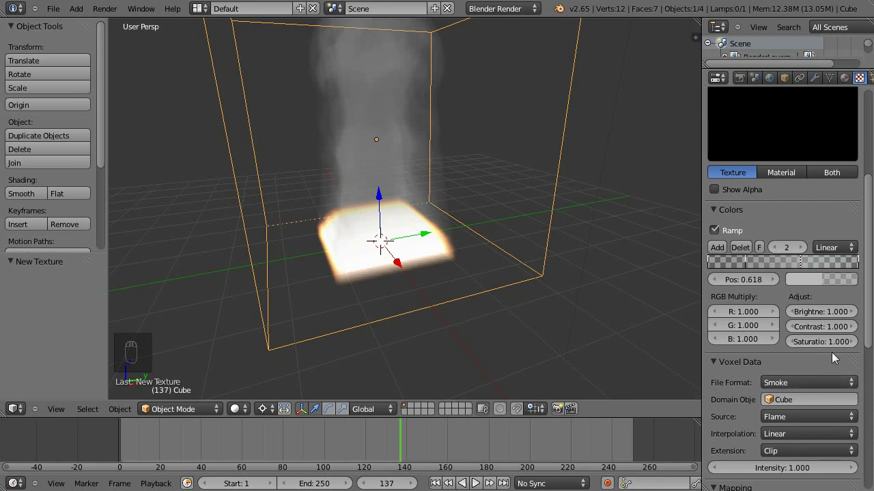
Tint the 0.618 ramp stop a warm, partly transparent orange.
left_click(816, 283)
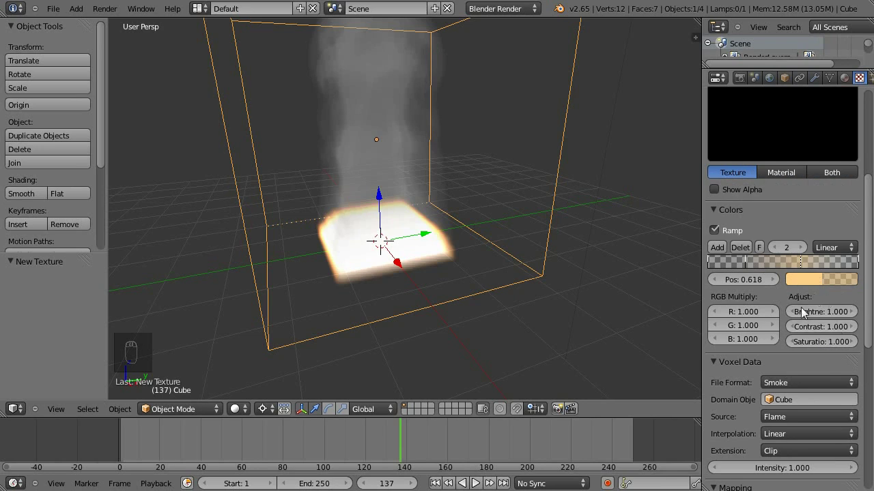
left_click(810, 282)
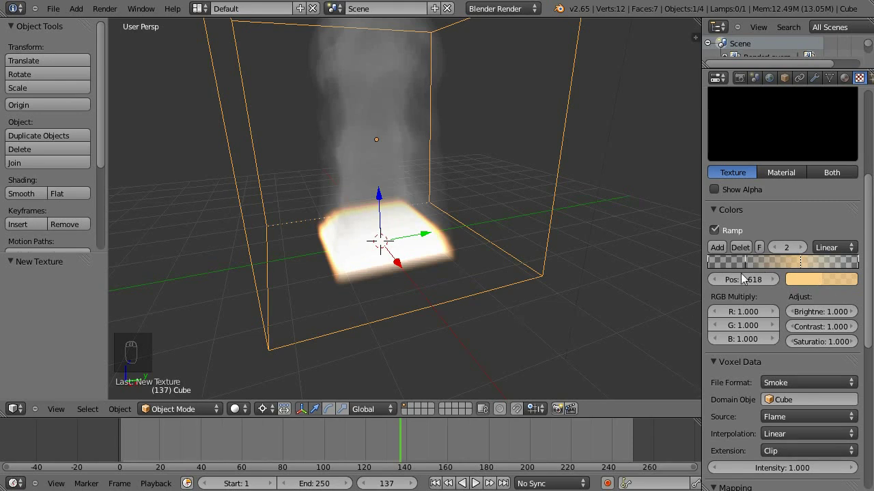
Add another ramp stop near 0.345 and colour it a dark amber.
left_click(748, 269)
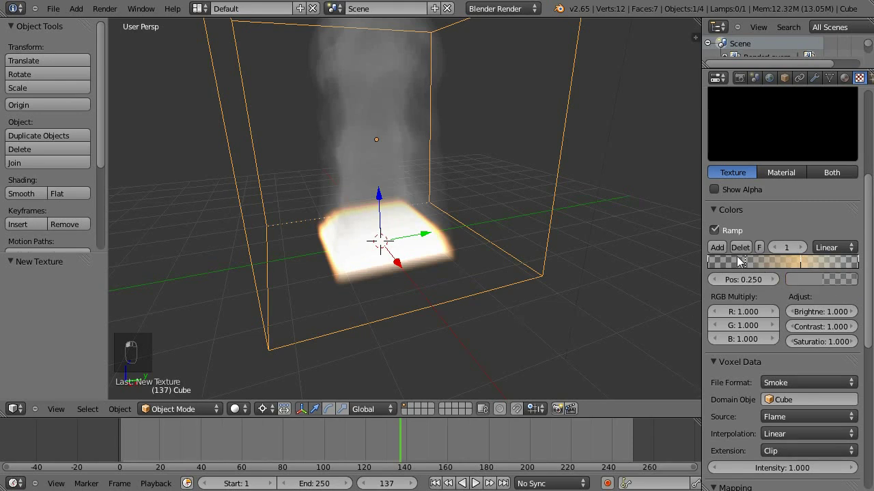
left_click(752, 268)
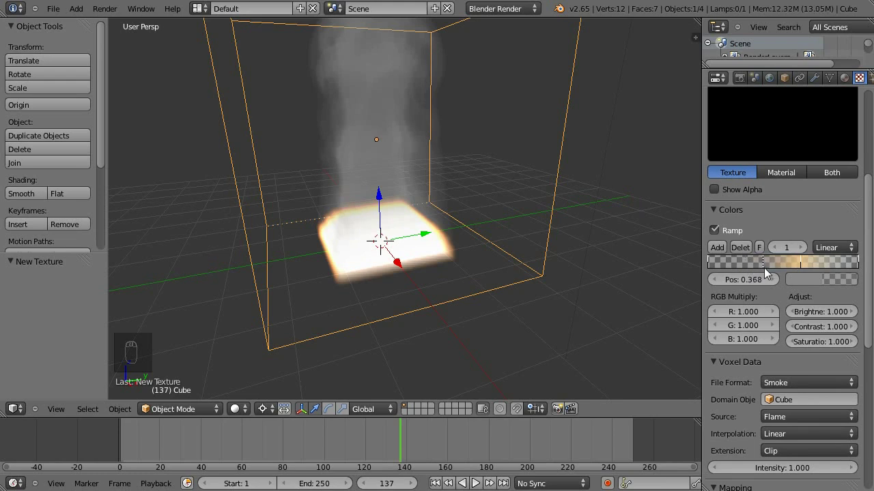
left_click_drag(812, 286, 814, 234)
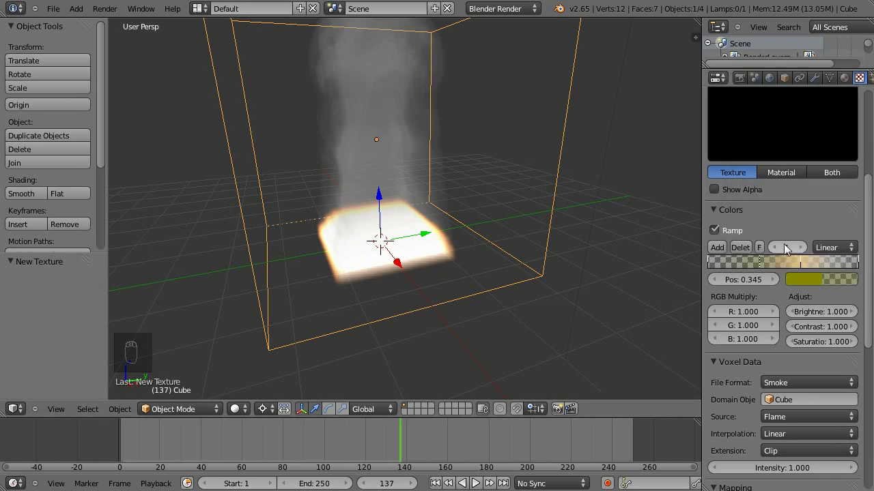
left_click(815, 284)
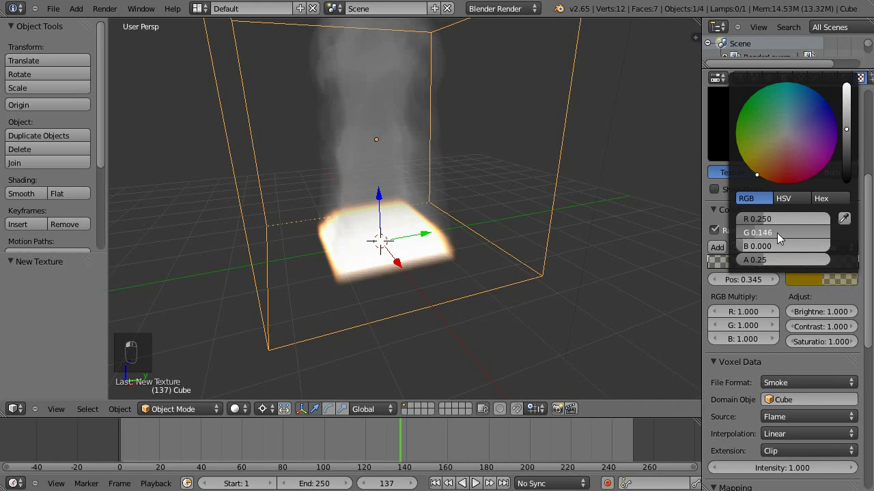
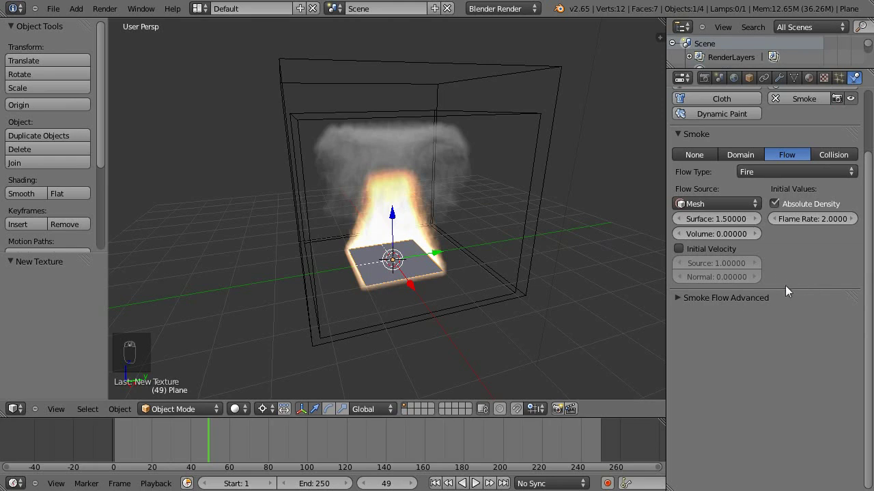
Enable Use Texture in Smoke Flow Advanced and create a new Clouds texture for the plane.
middle_click(791, 325)
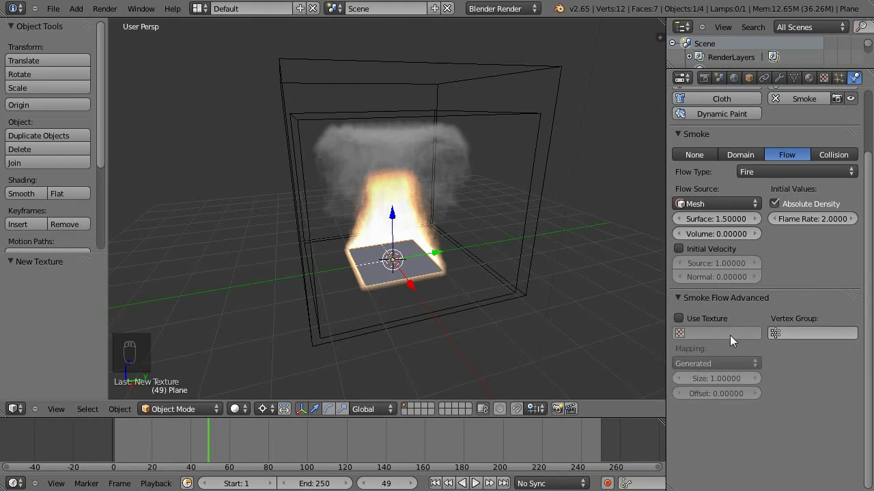
middle_click(726, 329)
left_click(724, 326)
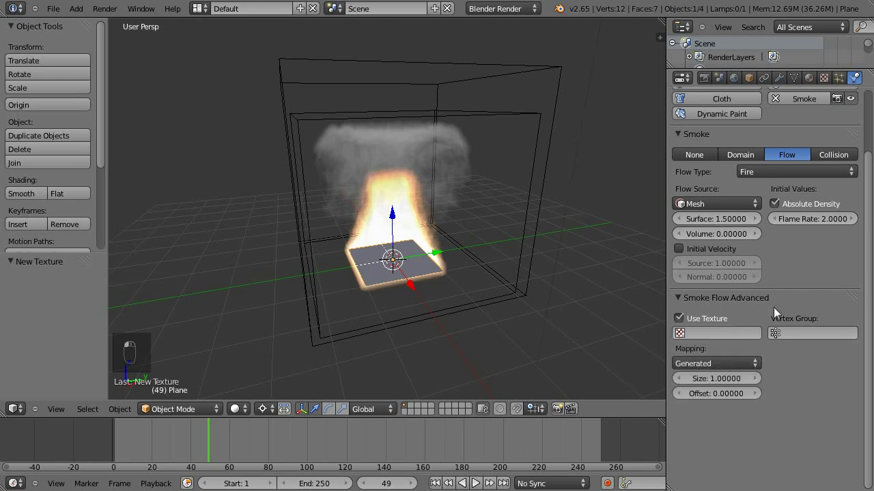
left_click_drag(687, 400, 830, 87)
Switch the Clouds texture to Voronoi F1 noise basis and enable its colour ramp.
left_click(830, 87)
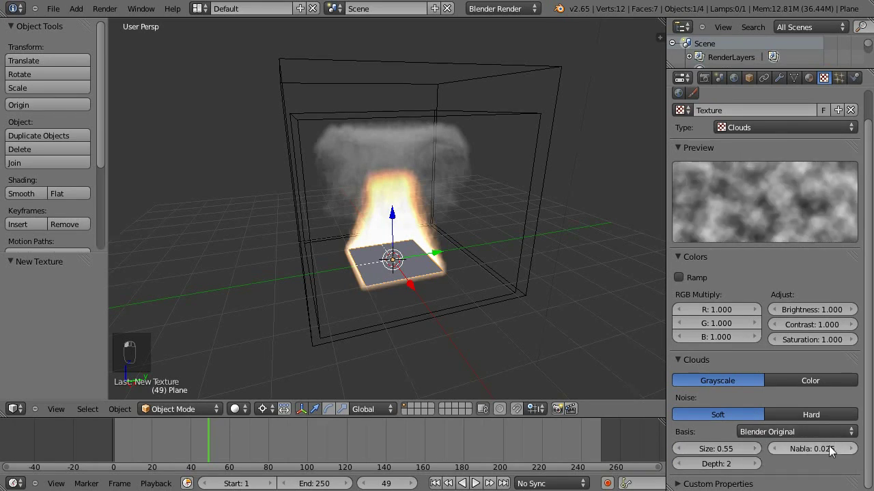
left_click(785, 447)
middle_click(786, 433)
left_click(793, 431)
Tighten the black-to-white ramp stops around 0.48 and assign the texture to the plane's flow.
left_click_drag(676, 253, 684, 280)
left_click_drag(684, 280, 783, 322)
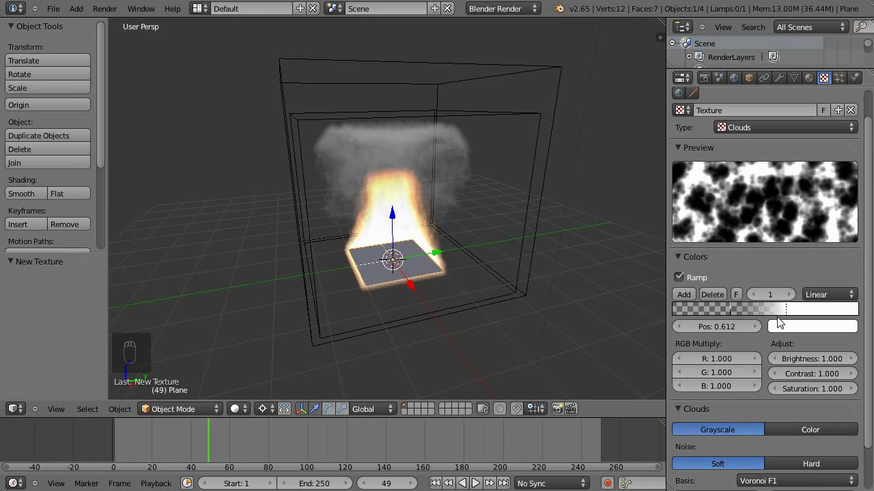
middle_click(719, 308)
left_click(739, 313)
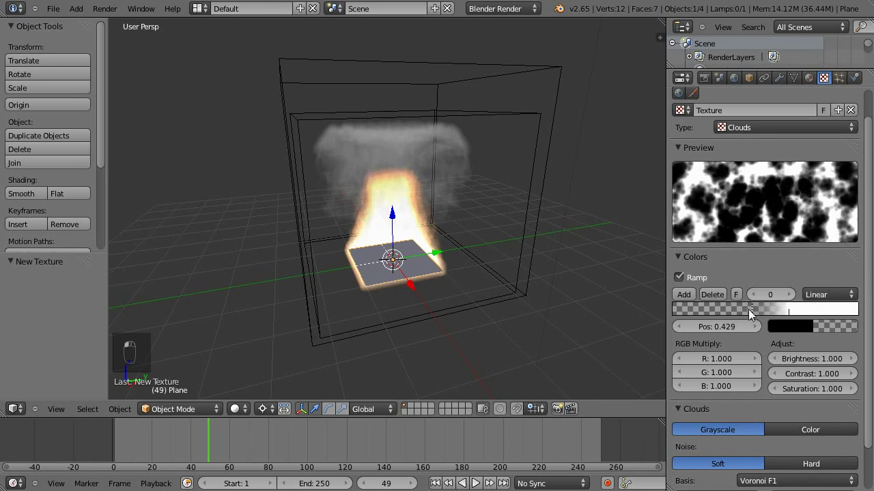
middle_click(789, 312)
left_click_drag(798, 315, 767, 316)
left_click_drag(695, 103, 861, 81)
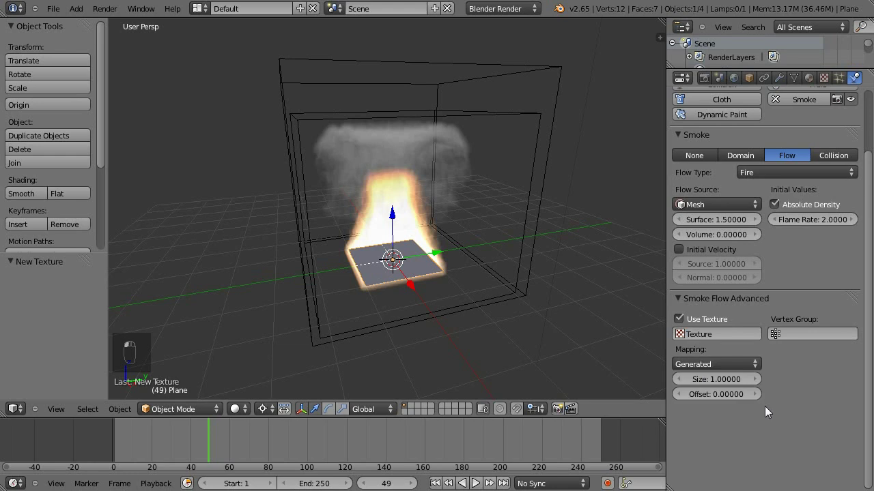
Select the plane emitter and play the simulation to see uneven textured flames rising.
left_click_drag(778, 372, 372, 452)
left_click(372, 451)
key("alt+a")
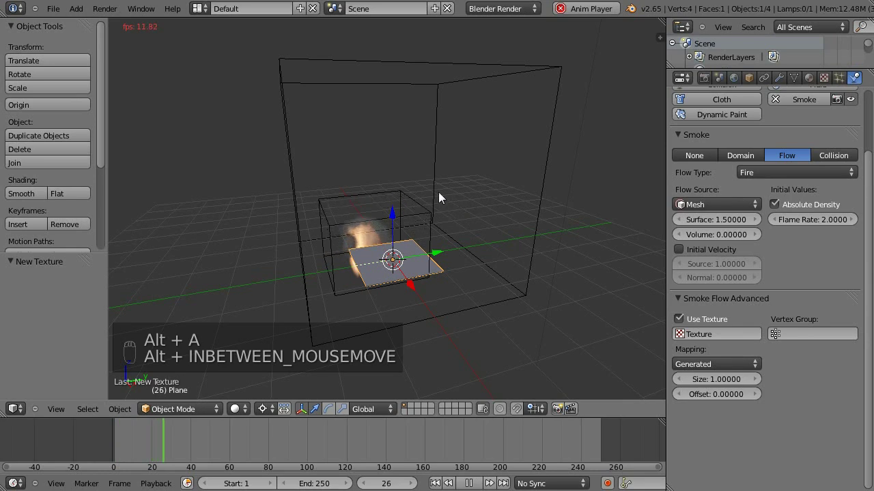
left_click_drag(539, 200, 374, 259)
Select the cube domain, orbit around it and stop playback at frame 77.
right_click(351, 275)
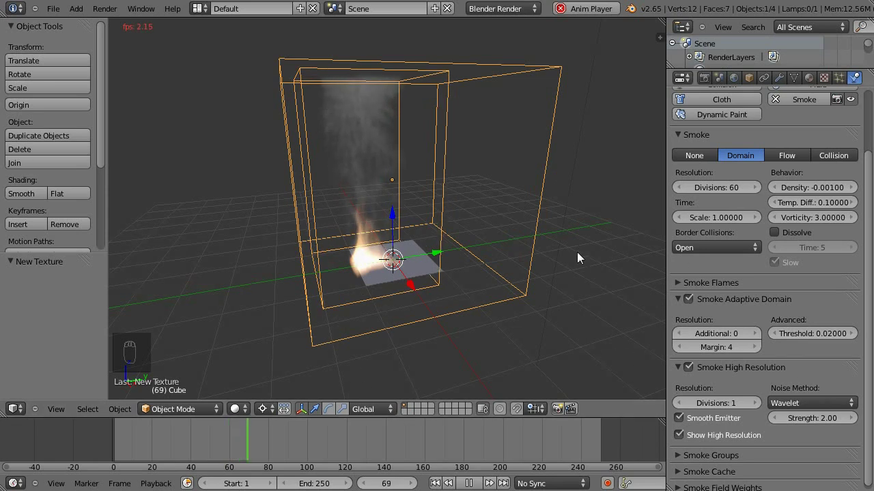
left_click_drag(384, 336, 391, 234)
middle_click(403, 240)
key("alt+a")
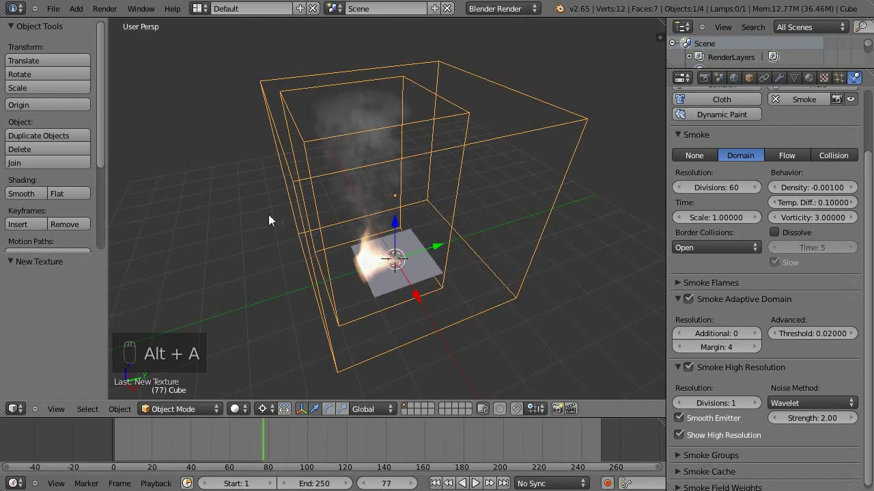
middle_click(239, 176)
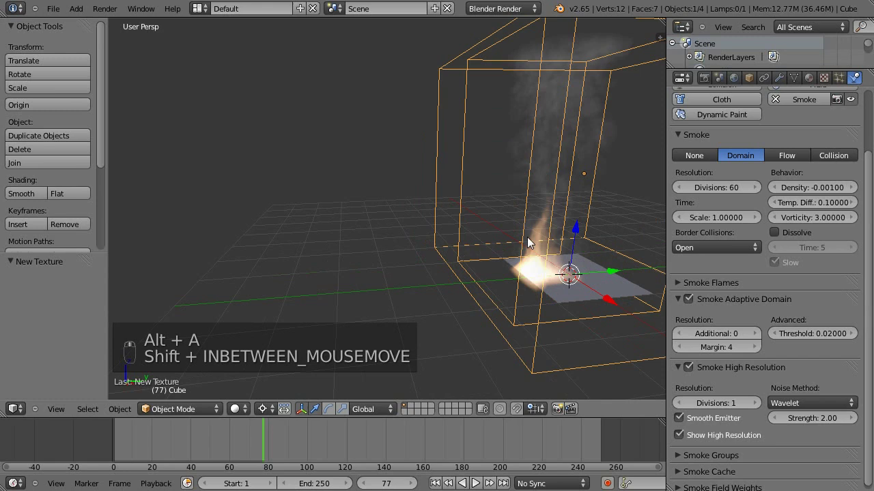
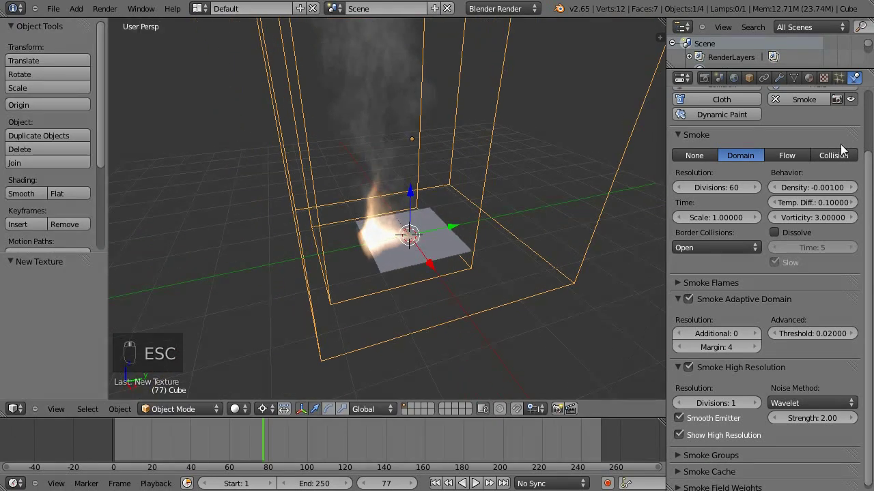
Close the render, return to the first frame and select the emitter plane.
left_click_drag(432, 232, 277, 476)
left_click(120, 452)
middle_click(704, 395)
left_click(684, 346)
right_click(683, 345)
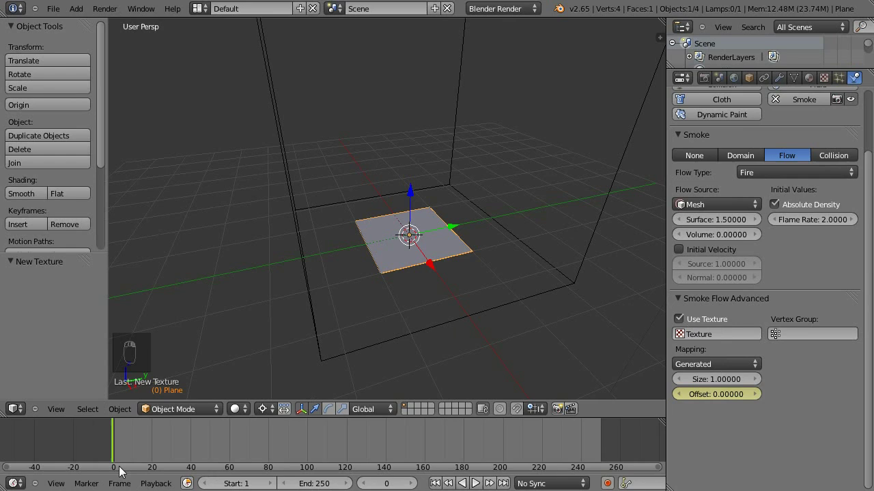
Keyframe the flow Texture Offset from 0 at frame 0 to 2 at frame 249, then return to frame 0.
left_click_drag(321, 460, 604, 452)
left_click(603, 453)
right_click(628, 442)
left_click_drag(843, 360, 726, 396)
left_click_drag(726, 397, 698, 345)
left_click_drag(731, 395, 713, 335)
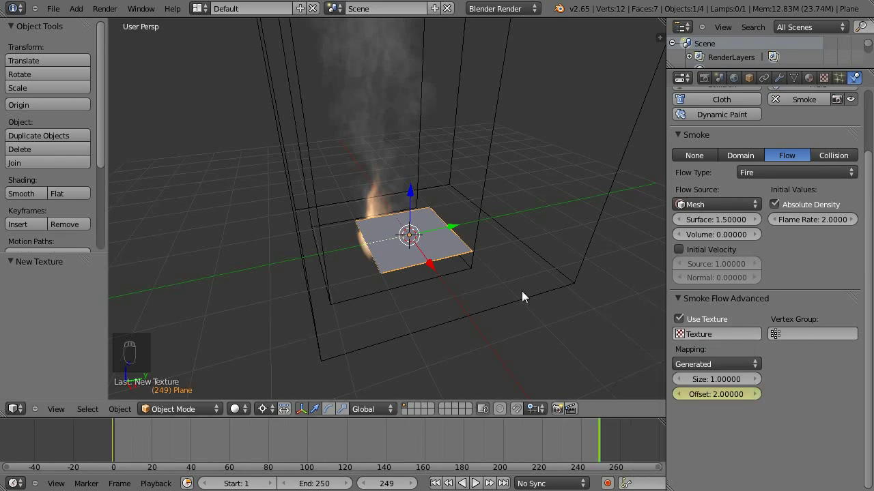
left_click(502, 439)
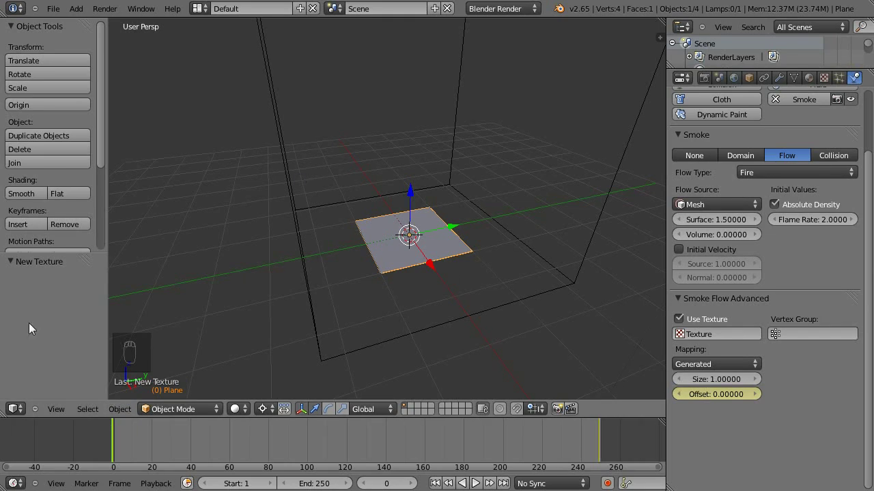
Play the simulation from the start and watch flames and smoke rise inside the domain.
key("alt+a")
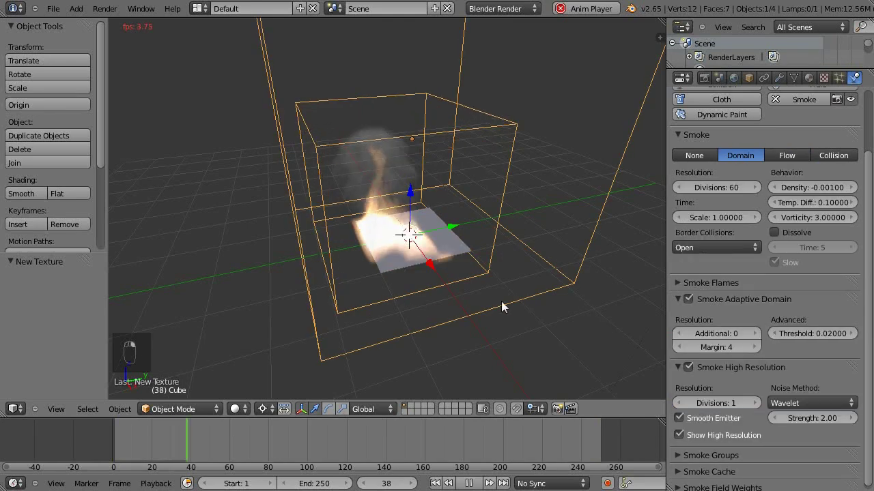
left_click(482, 253)
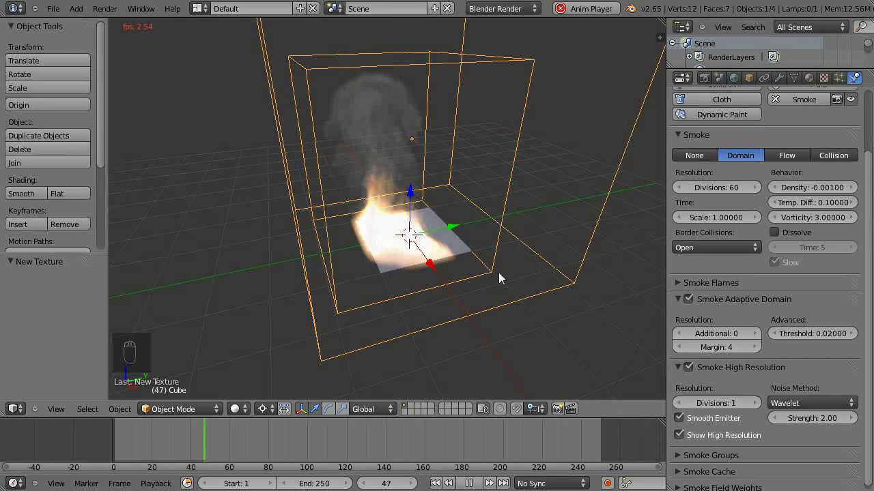
middle_click(513, 306)
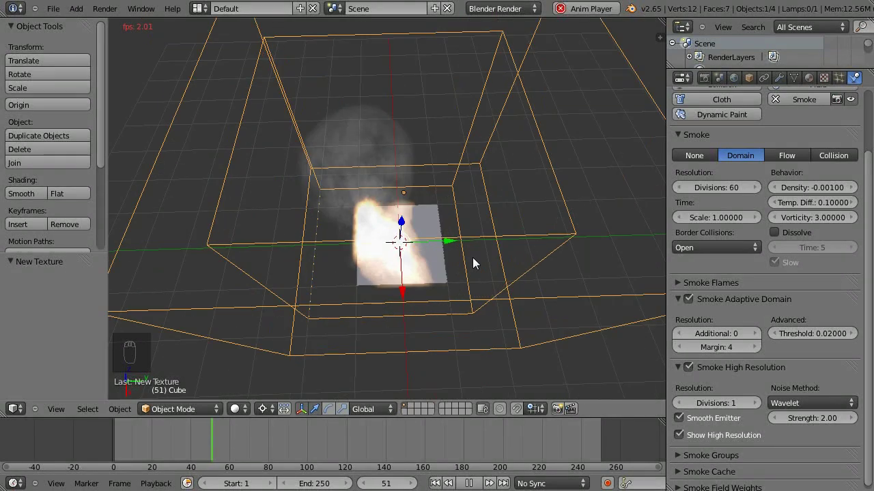
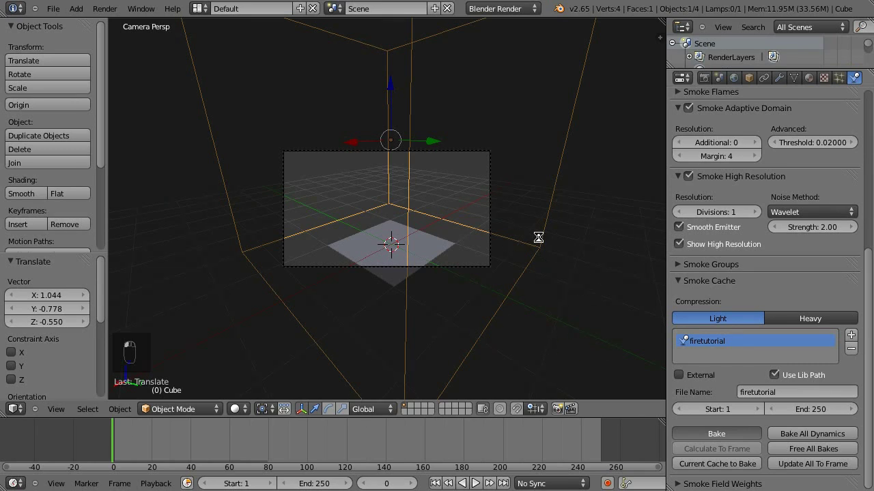
Let the bake finish and jump to frame 10 to preview the early flames.
key("Escape")
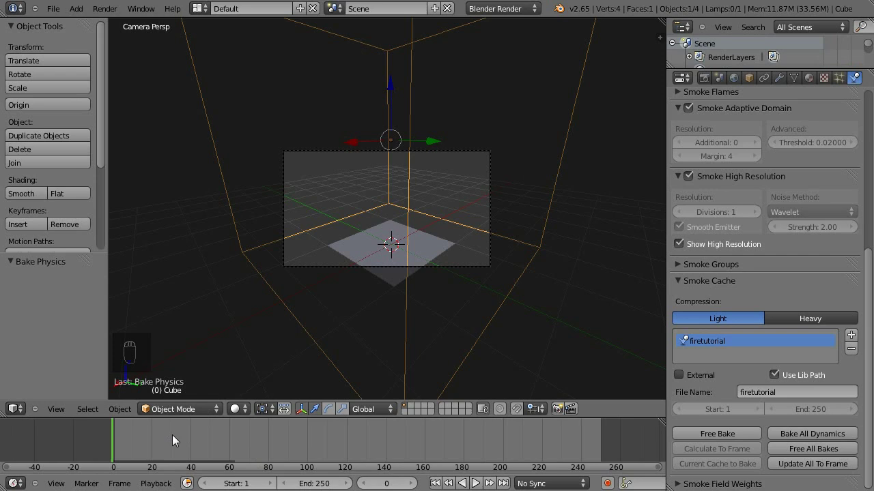
left_click(124, 452)
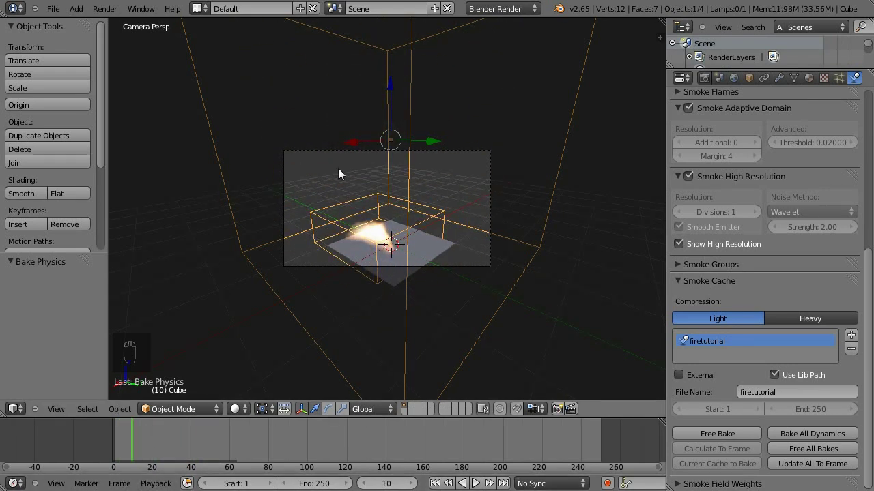
Set render output to Xvid video and apply the HDTV 720p preset at 1280×720, 100%.
left_click(713, 84)
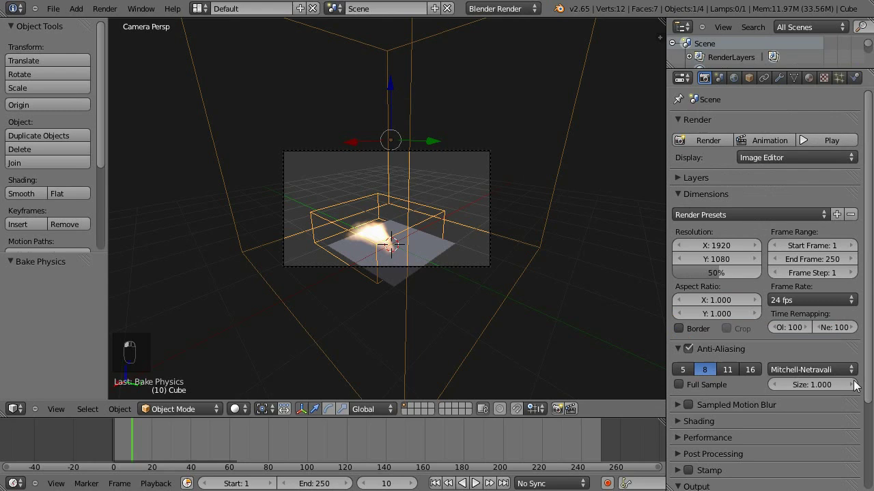
left_click_drag(772, 322, 730, 447)
left_click(730, 446)
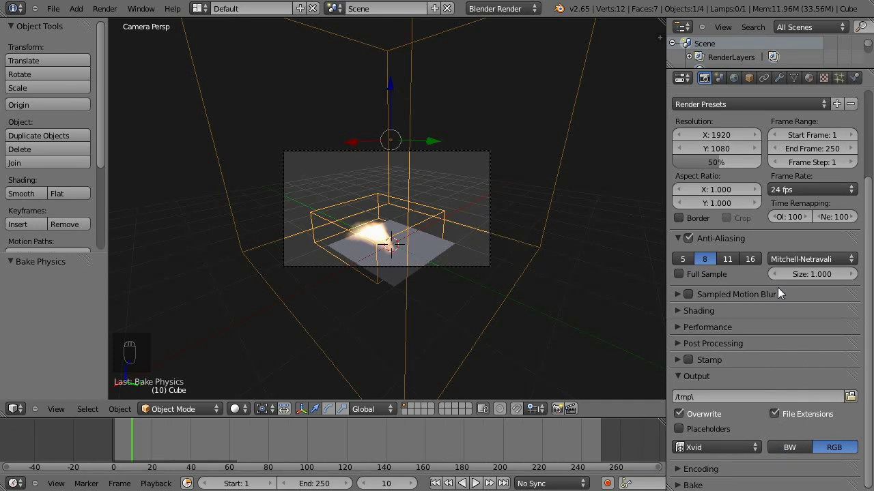
middle_click(737, 244)
left_click(759, 221)
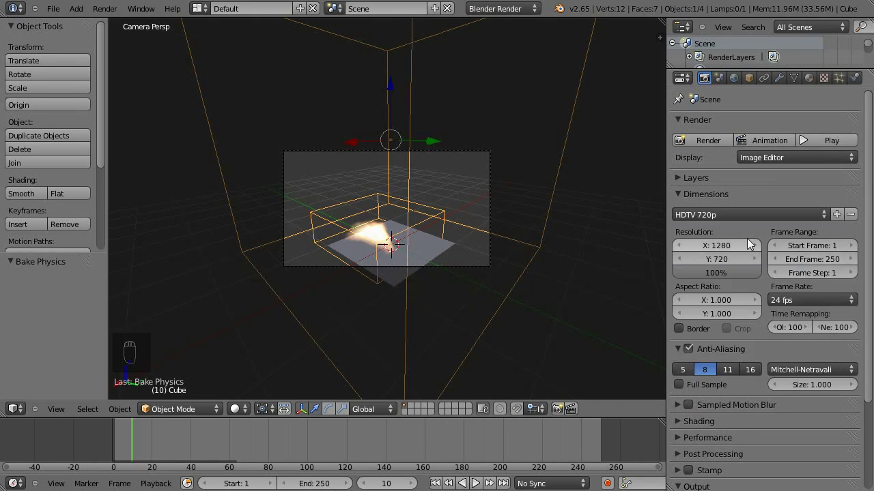
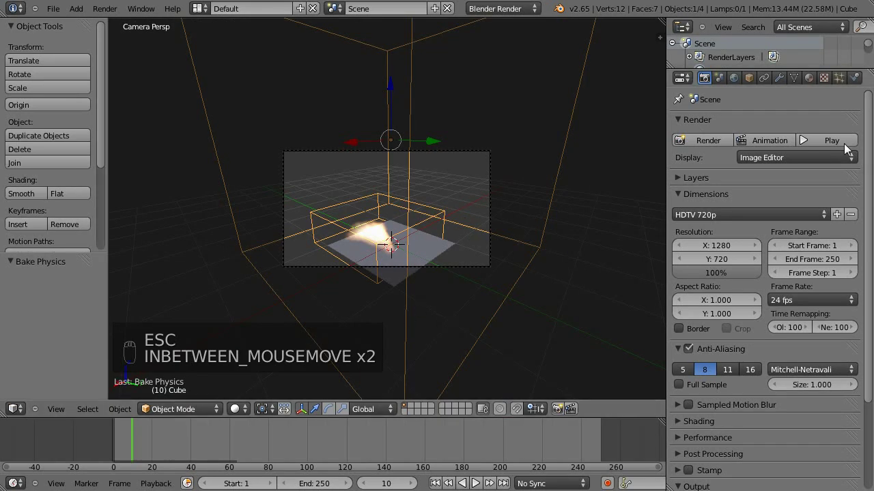
Free the baked smoke cache in the domain's physics settings so it can be re-baked.
left_click(861, 85)
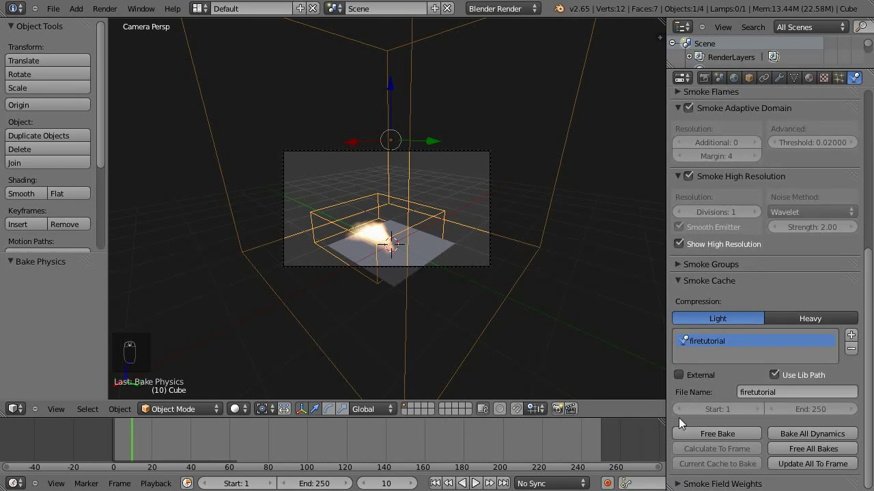
left_click(742, 439)
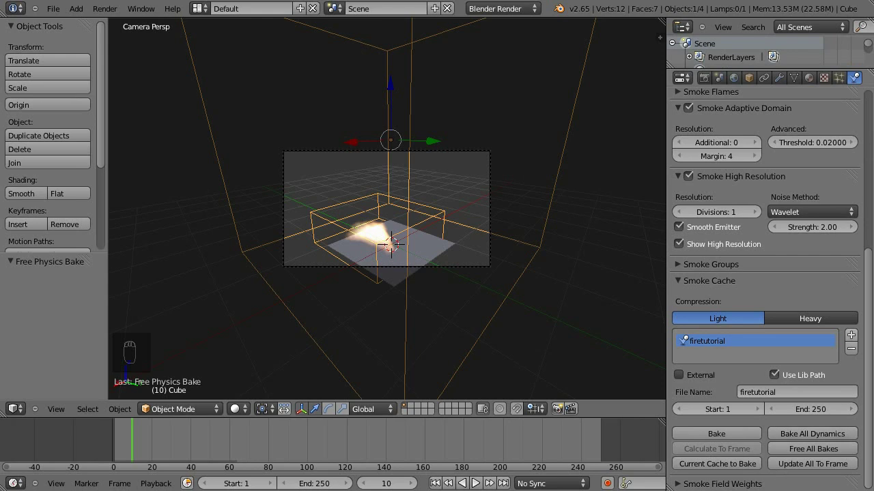
left_click_drag(789, 233, 661, 212)
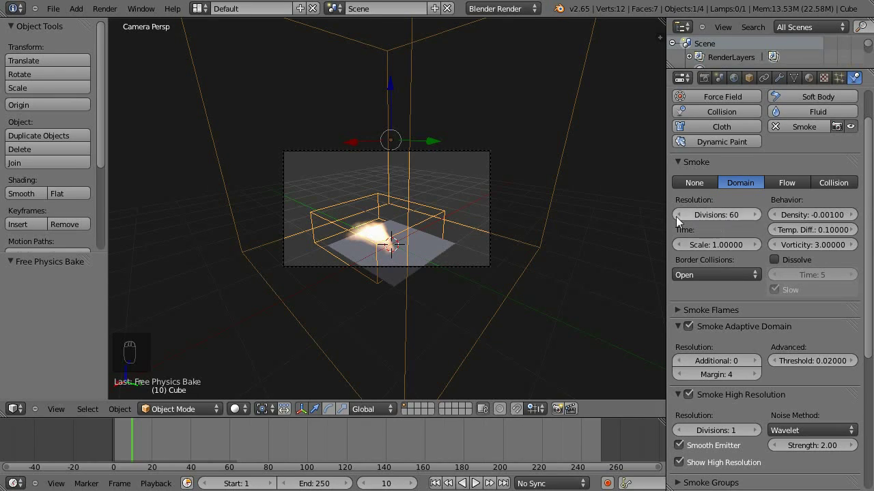
left_click_drag(748, 296, 739, 275)
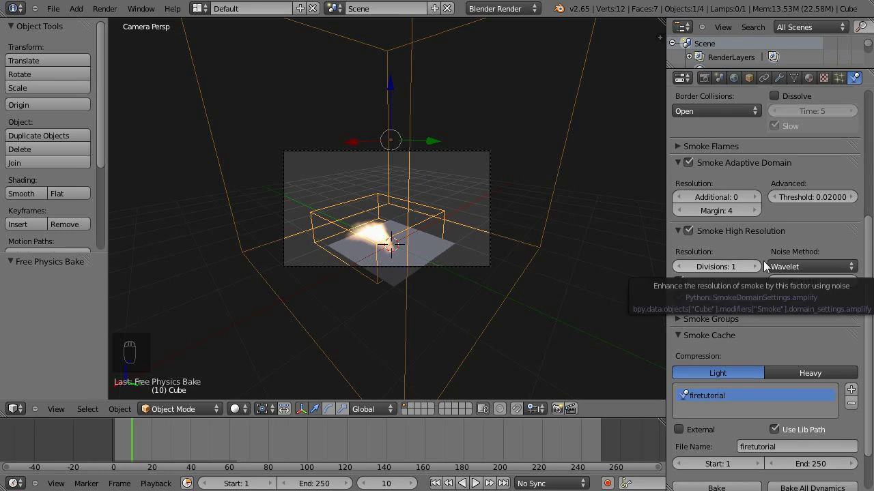
left_click(801, 268)
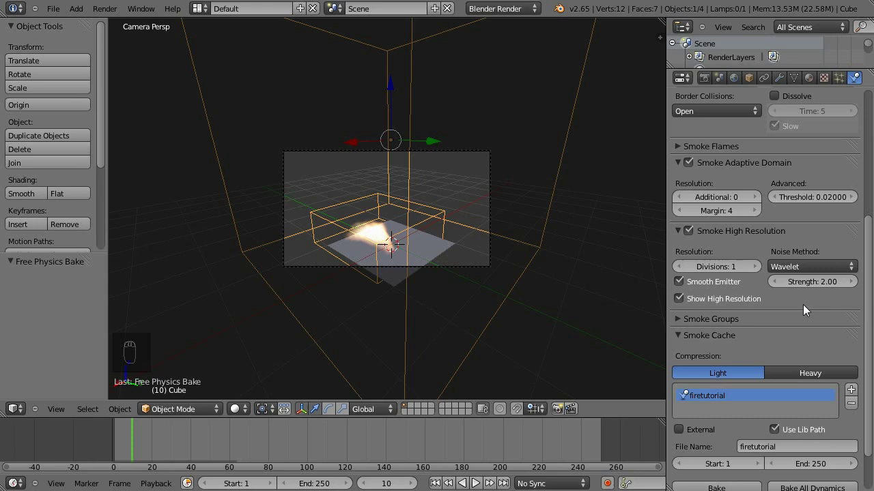
left_click_drag(818, 379, 806, 363)
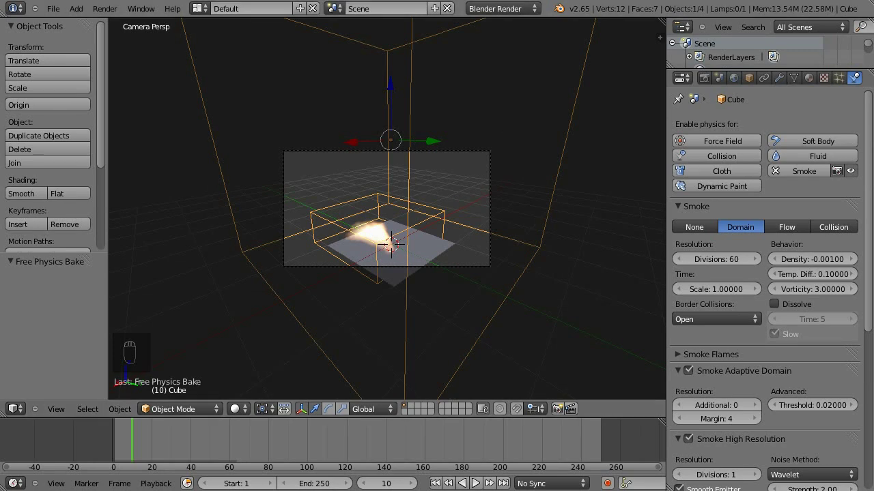
left_click(819, 77)
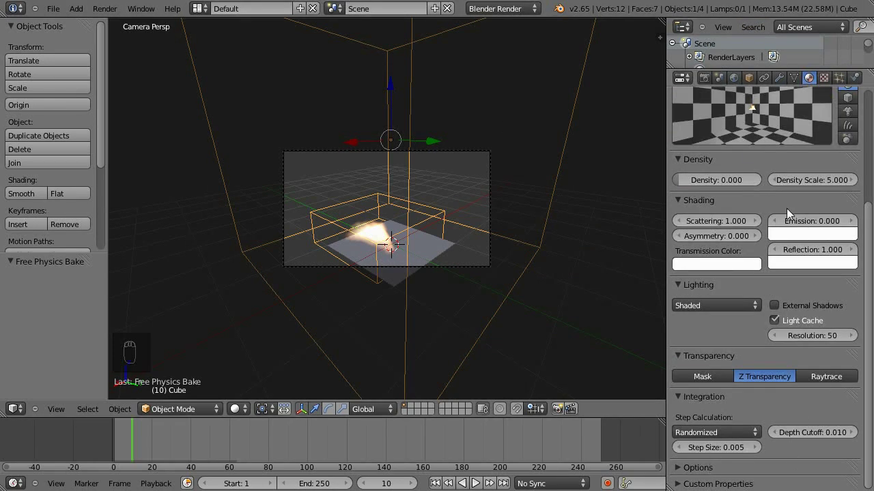
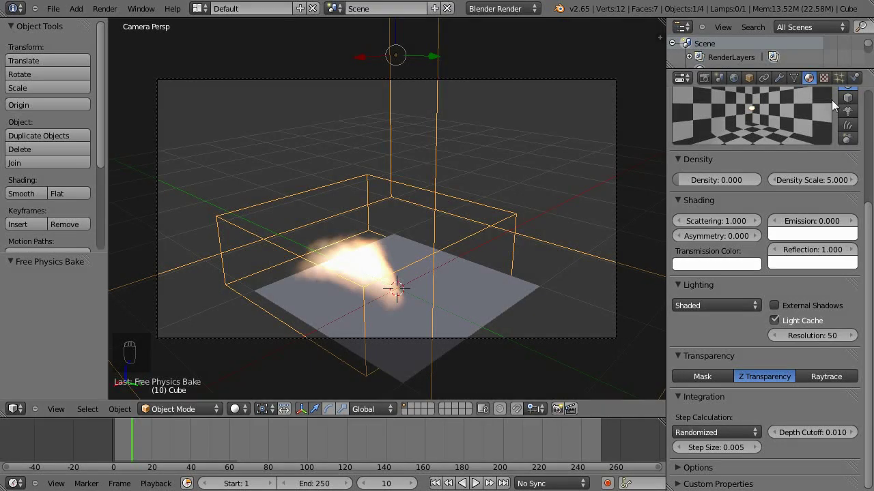
Edit the Smoke Flames smoke amount field, currently 1.0, in the domain's physics settings.
left_click(855, 82)
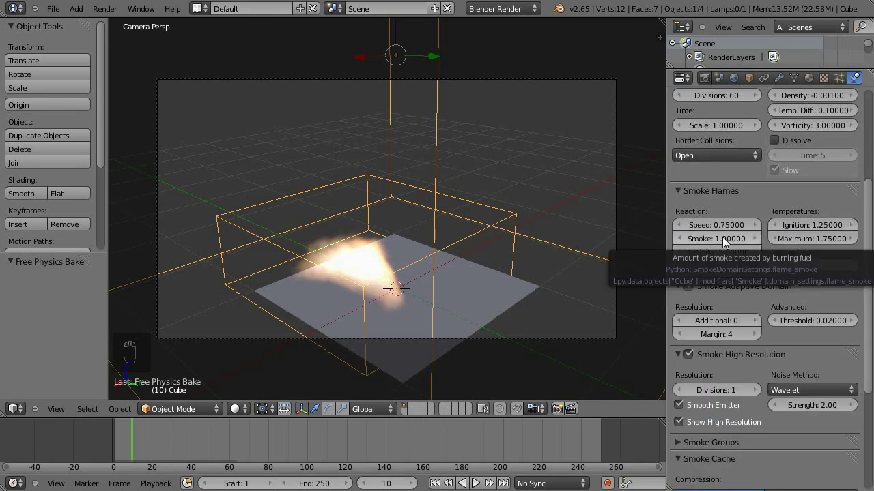
left_click(724, 239)
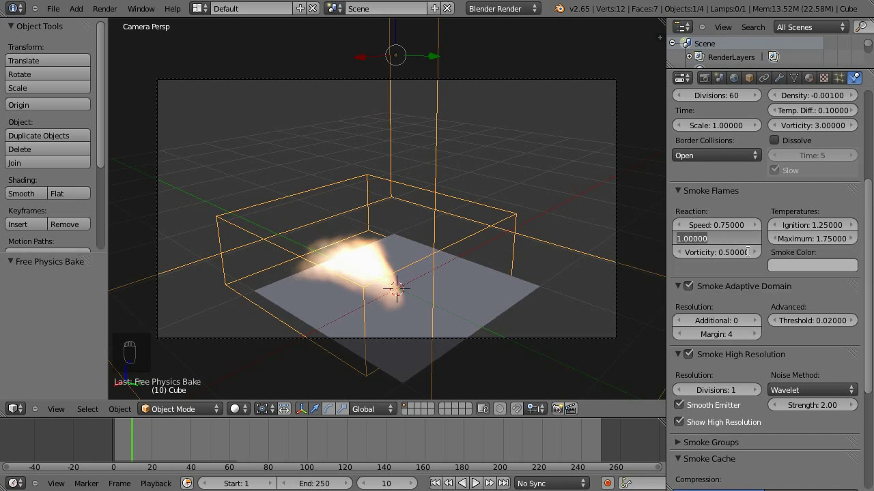